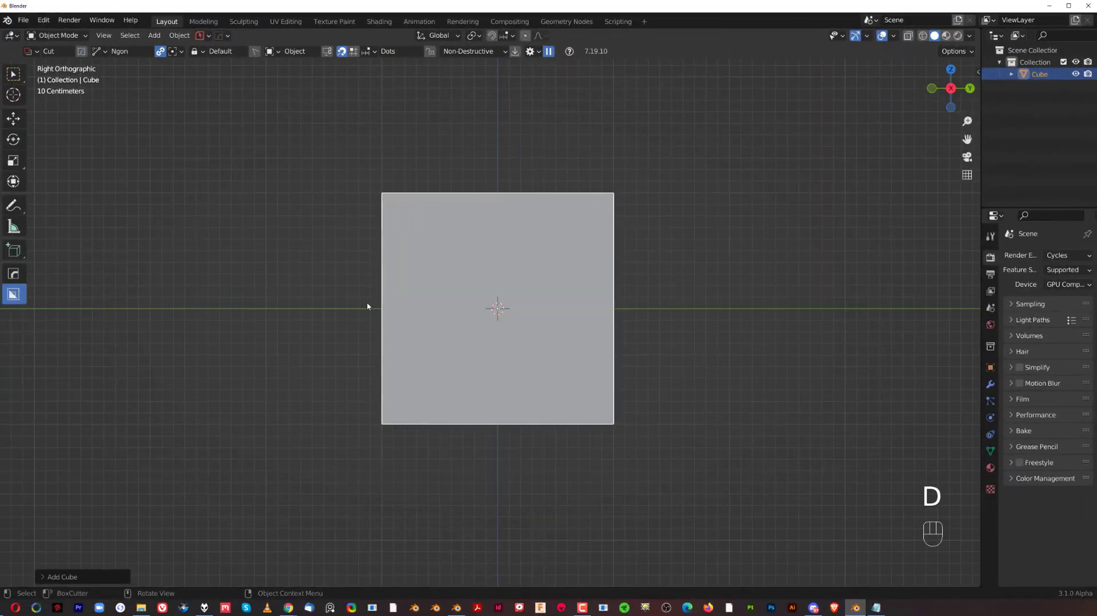
Step: Draw the irregular ngon cut shape over the cube in Right view and lock it
{"action": "left_click_drag", "start_coordinate": [408, 274], "coordinate": [444, 364]}
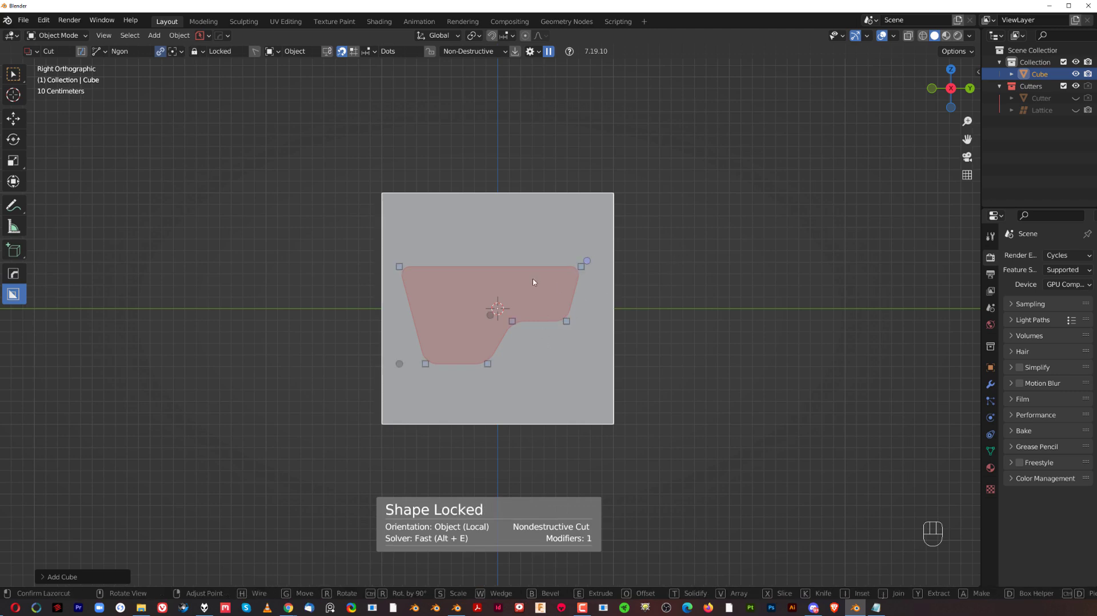
{"action": "left_click", "coordinate": [481, 240]}
{"action": "left_click", "coordinate": [569, 258]}
{"action": "middle_click", "coordinate": [586, 272]}
Step: Inspect the locked shape from several angles and confirm the rounded ngon cut
{"action": "left_click_drag", "start_coordinate": [495, 313], "coordinate": [552, 295]}
{"action": "left_click_drag", "start_coordinate": [662, 280], "coordinate": [690, 275]}
{"action": "middle_click", "coordinate": [690, 275]}
{"action": "middle_click", "coordinate": [673, 284]}
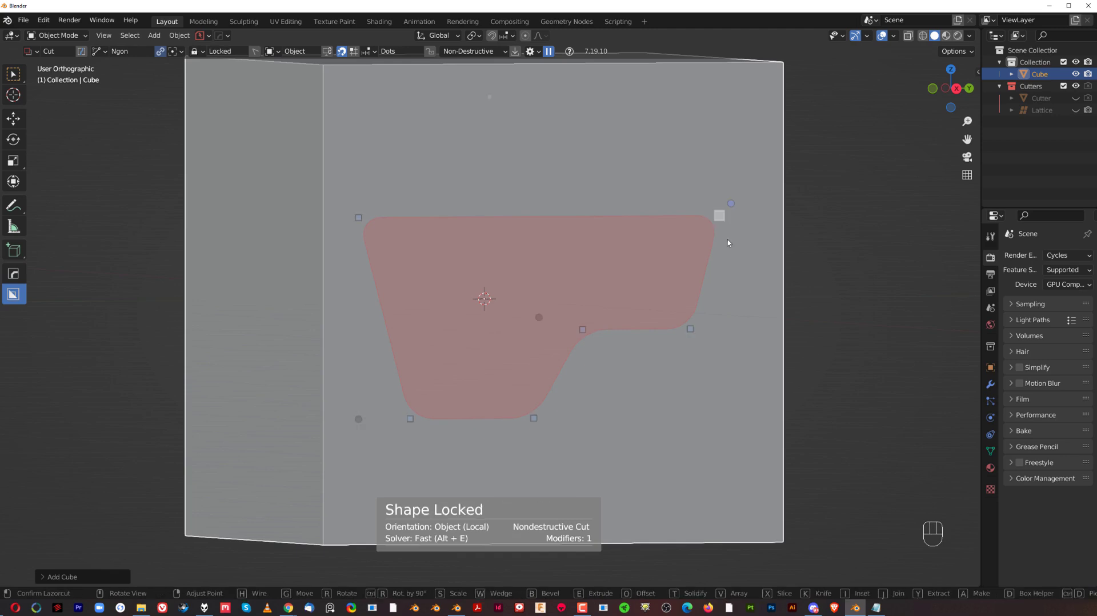
{"action": "left_click_drag", "start_coordinate": [677, 273], "coordinate": [690, 271]}
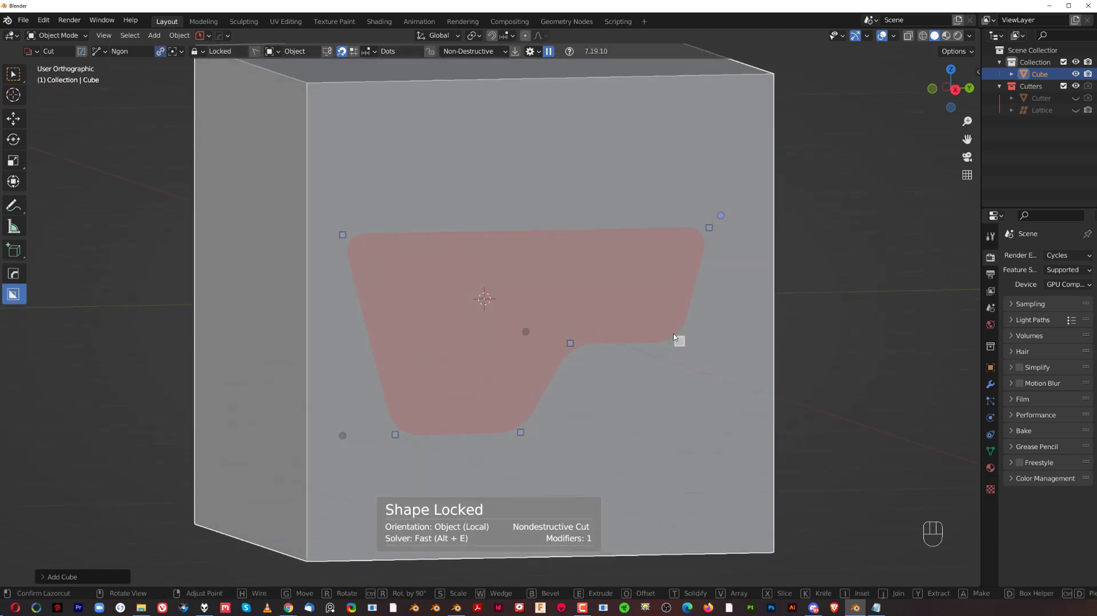
{"action": "middle_click", "coordinate": [708, 289]}
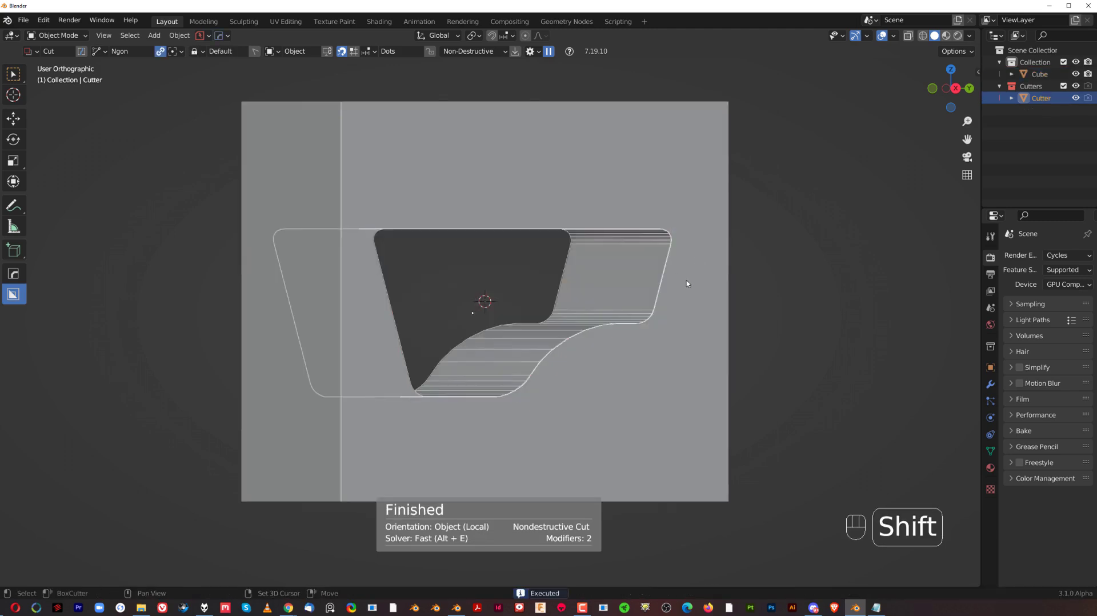
Step: Inspect the cutter's mesh in Edit Mode and isolate it in local view
{"action": "middle_click", "coordinate": [587, 280]}
{"action": "key", "text": "Tab"}
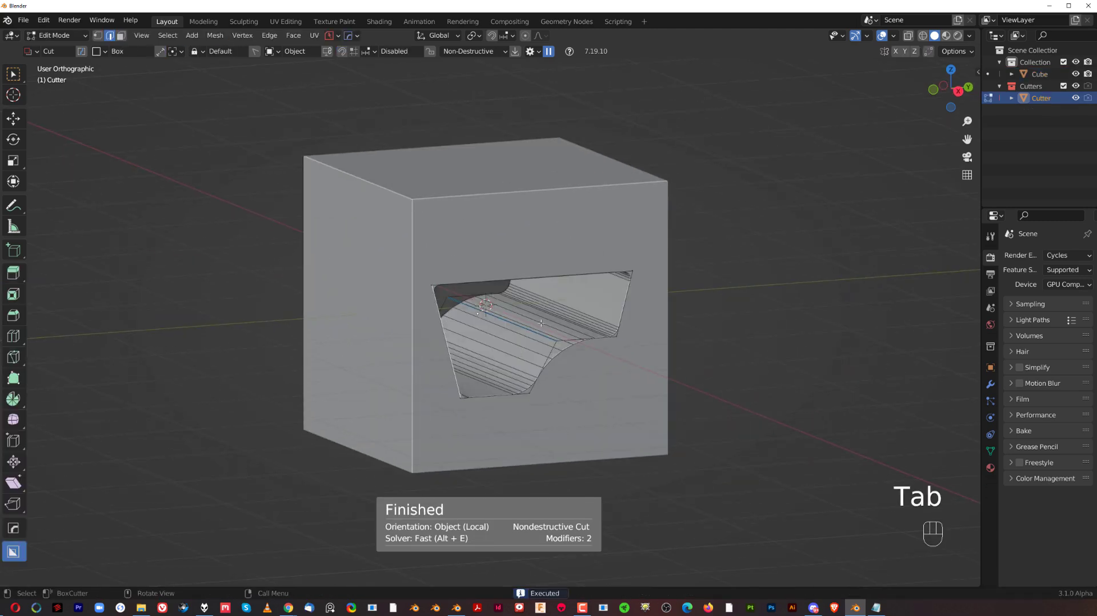
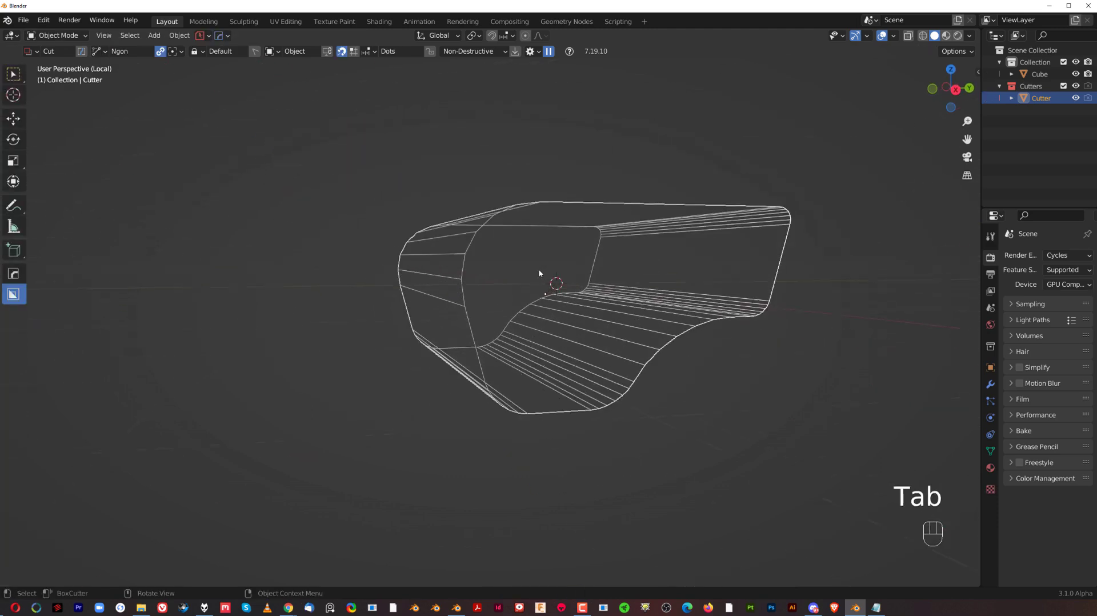
{"action": "key", "text": "/"}
{"action": "key", "text": "`"}
Step: Delete the cutter object so the cube is a solid block again
{"action": "key", "text": "x"}
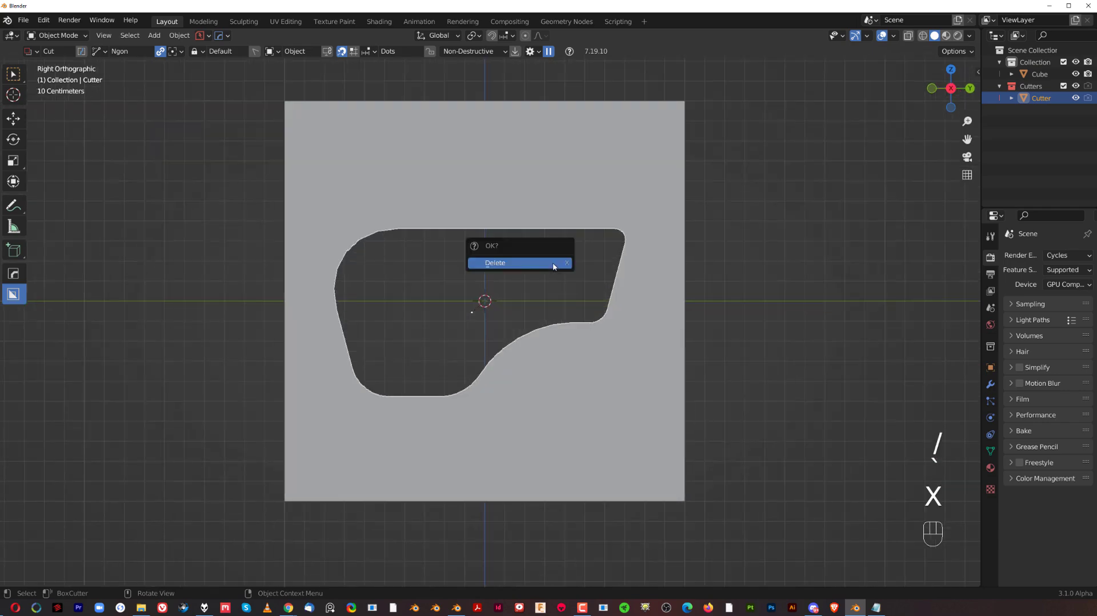
{"action": "key", "text": "`"}
{"action": "key", "text": "x"}
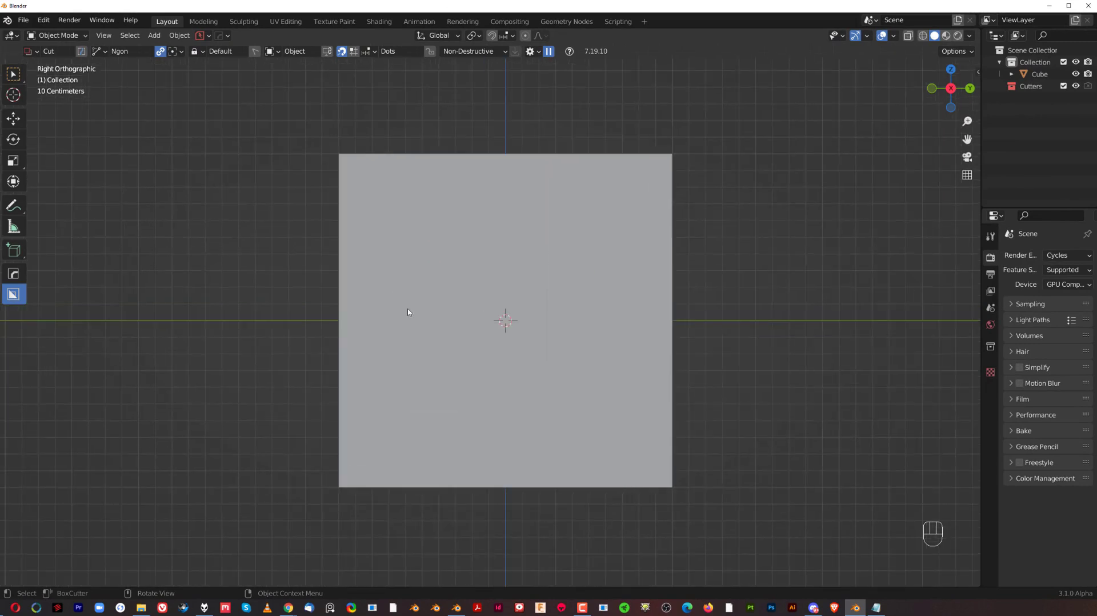
Step: Try a first zigzag ngon cut across the cube in Front view, then undo it
{"action": "left_click_drag", "start_coordinate": [452, 277], "coordinate": [514, 292]}
{"action": "key", "text": "KP_5"}
{"action": "left_click_drag", "start_coordinate": [385, 307], "coordinate": [441, 374]}
{"action": "middle_click", "coordinate": [468, 360]}
{"action": "key", "text": "d"}
{"action": "left_click_drag", "start_coordinate": [367, 328], "coordinate": [401, 291]}
{"action": "left_click", "coordinate": [420, 287]}
{"action": "left_click_drag", "start_coordinate": [473, 259], "coordinate": [435, 345]}
{"action": "key", "text": "ctrl+z"}
Step: From the BoxCutter Box Helper in Ngon Cut, slice a wavy band through the cube's middle
{"action": "left_click_drag", "start_coordinate": [558, 313], "coordinate": [525, 305]}
{"action": "key", "text": "`"}
{"action": "key", "text": "KP_5"}
{"action": "key", "text": "`"}
{"action": "left_click", "coordinate": [474, 268]}
{"action": "key", "text": "d"}
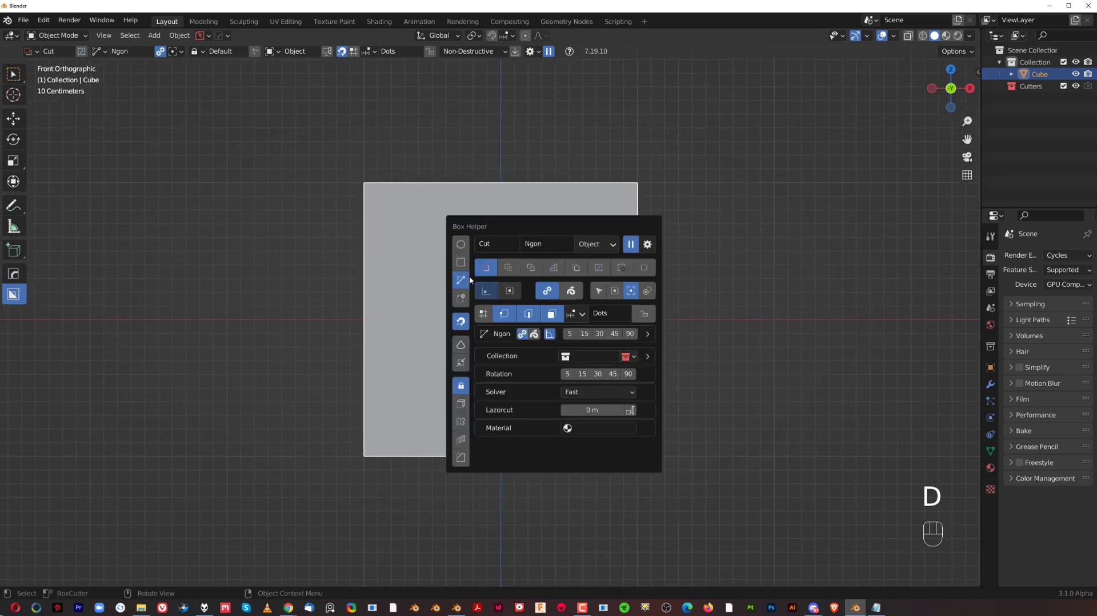
{"action": "left_click_drag", "start_coordinate": [325, 305], "coordinate": [401, 399]}
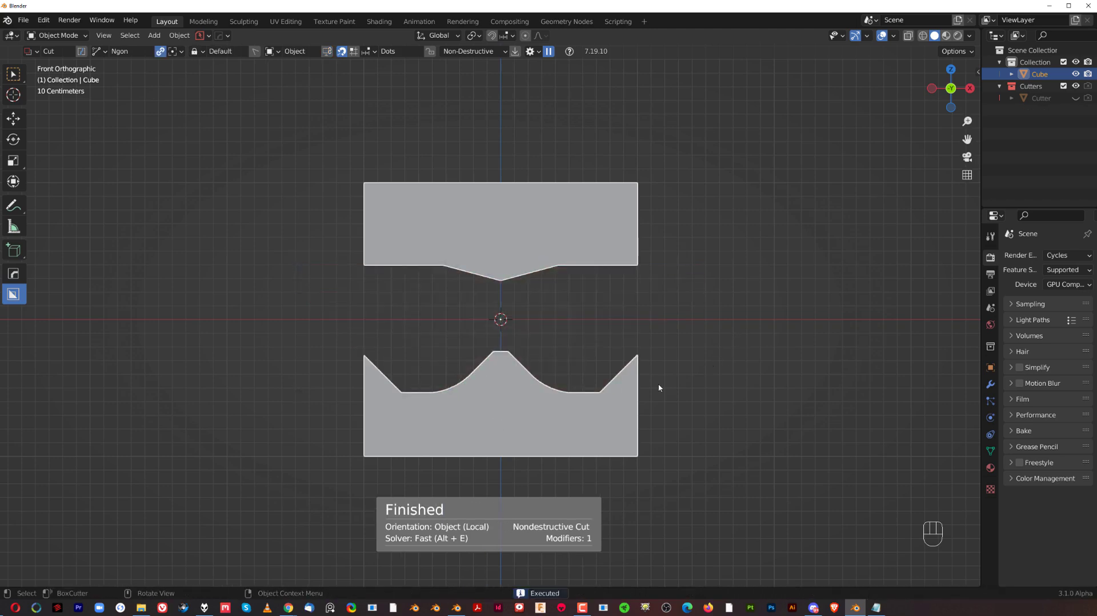
Step: Orbit around the split upper and lower pieces to inspect the cut
{"action": "left_click_drag", "start_coordinate": [619, 328], "coordinate": [609, 312]}
{"action": "left_click_drag", "start_coordinate": [481, 320], "coordinate": [485, 319]}
{"action": "left_click_drag", "start_coordinate": [596, 321], "coordinate": [568, 321]}
{"action": "left_click_drag", "start_coordinate": [521, 299], "coordinate": [574, 305]}
{"action": "key", "text": "KP_5"}
{"action": "left_click_drag", "start_coordinate": [570, 300], "coordinate": [536, 312]}
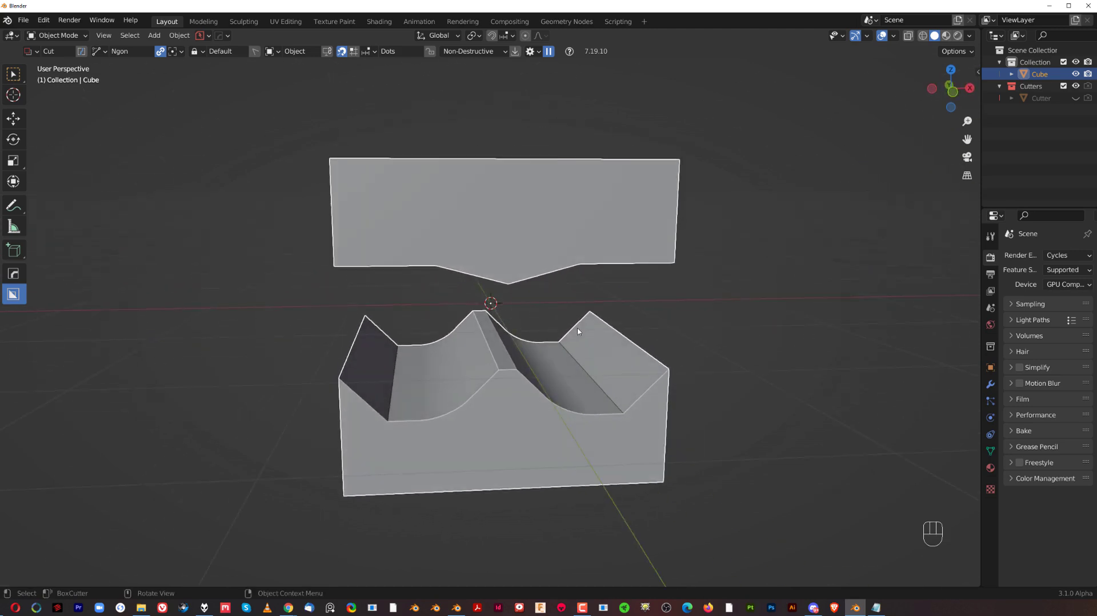
Step: Undo the wavy cut and start a new ngon shape over the cube's left side in Front view
{"action": "key", "text": "ctrl+z"}
{"action": "key", "text": "ctrl+z"}
{"action": "key", "text": "`"}
{"action": "key", "text": "KP_5"}
{"action": "left_click_drag", "start_coordinate": [317, 280], "coordinate": [405, 370]}
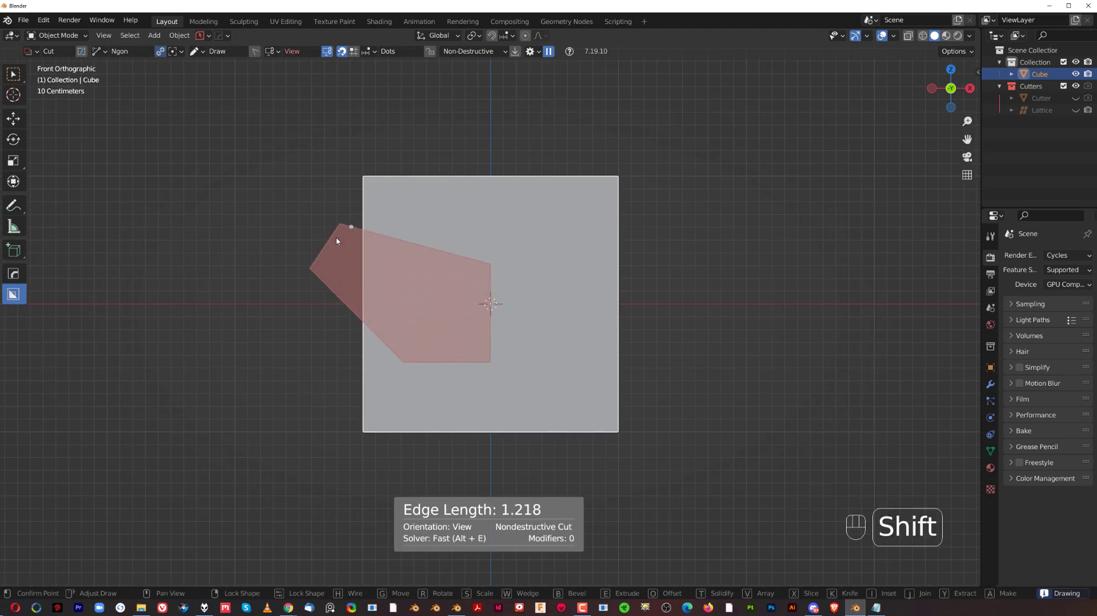
Step: Cancel the partial shape and add a new cube, Cube.001, with a mesh-cleanup pass
{"action": "left_click", "coordinate": [557, 260]}
{"action": "middle_click", "coordinate": [586, 274]}
{"action": "key", "text": "alt+x"}
{"action": "left_click", "coordinate": [409, 318]}
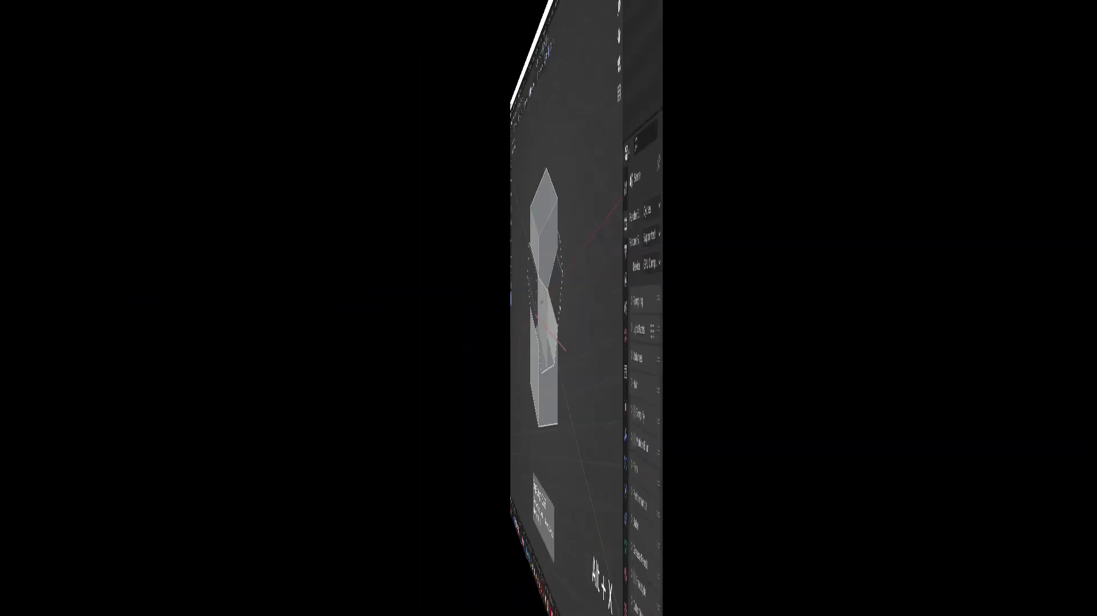
{"action": "key", "text": "shift+a"}
{"action": "left_click_drag", "start_coordinate": [513, 301], "coordinate": [523, 302]}
{"action": "middle_click", "coordinate": [524, 302]}
{"action": "left_click_drag", "start_coordinate": [496, 294], "coordinate": [511, 298]}
Step: Set BoxCutter to Knife with Circle shape and view the cube from Top with orientation choices shown
{"action": "key", "text": "q"}
{"action": "left_click_drag", "start_coordinate": [567, 335], "coordinate": [567, 320]}
{"action": "left_click", "coordinate": [574, 296]}
{"action": "left_click", "coordinate": [550, 241]}
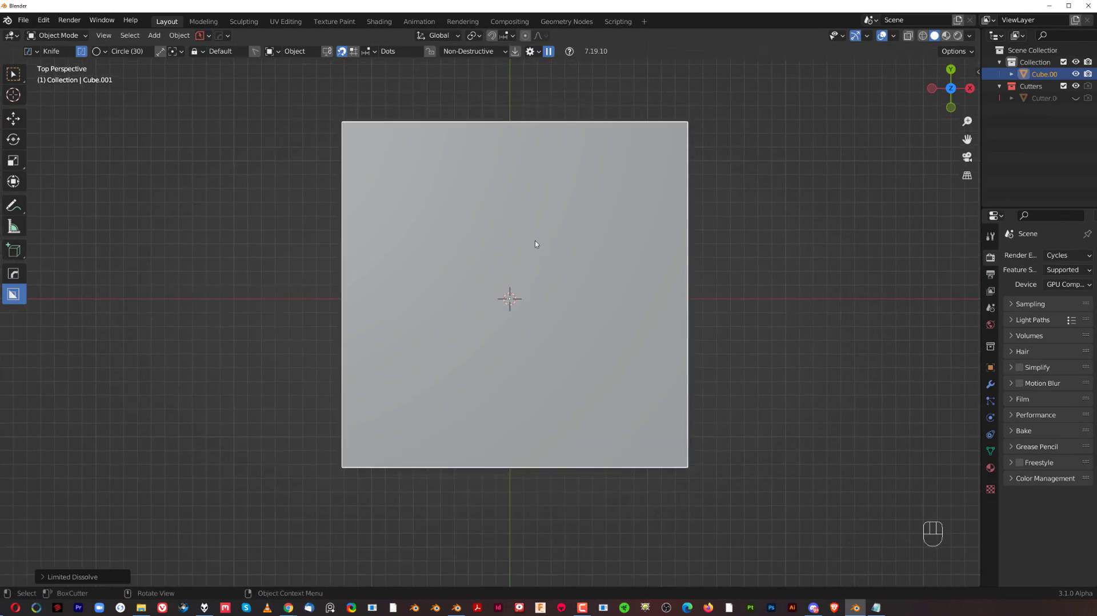
Step: Set BoxCutter orientation to View in Cut mode and look straight down in Top Orthographic
{"action": "key", "text": "shift+v"}
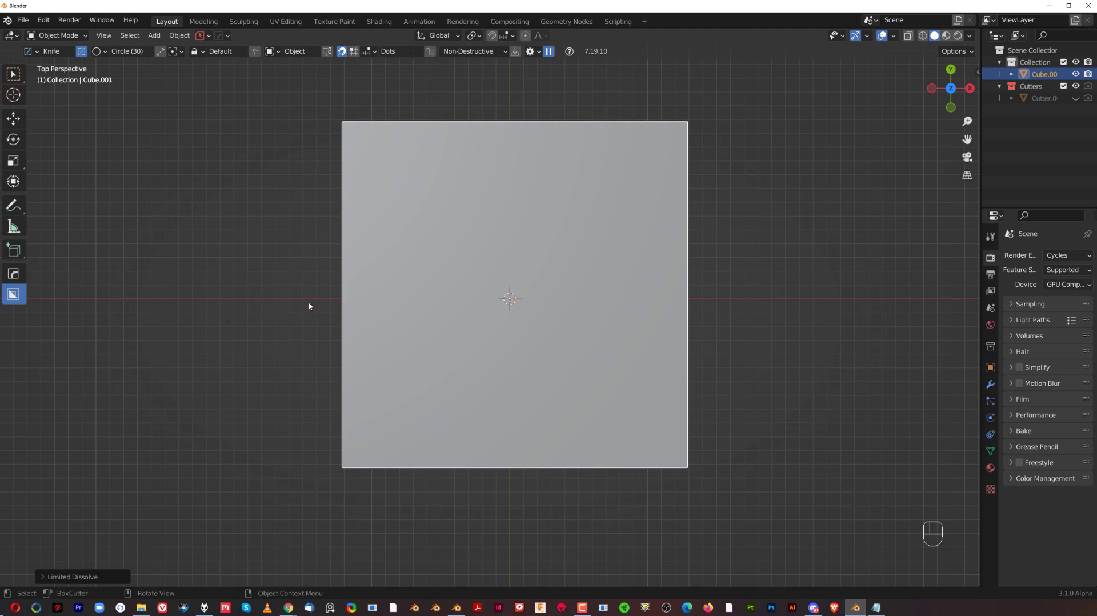
{"action": "left_click_drag", "start_coordinate": [523, 267], "coordinate": [529, 268]}
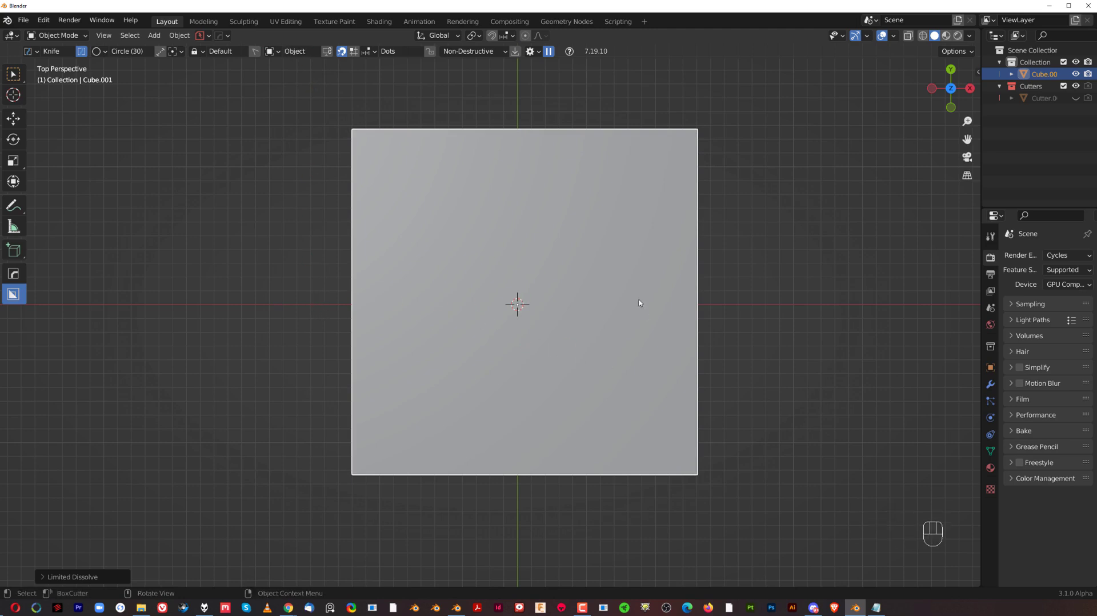
{"action": "key", "text": "KP_5"}
{"action": "key", "text": "d"}
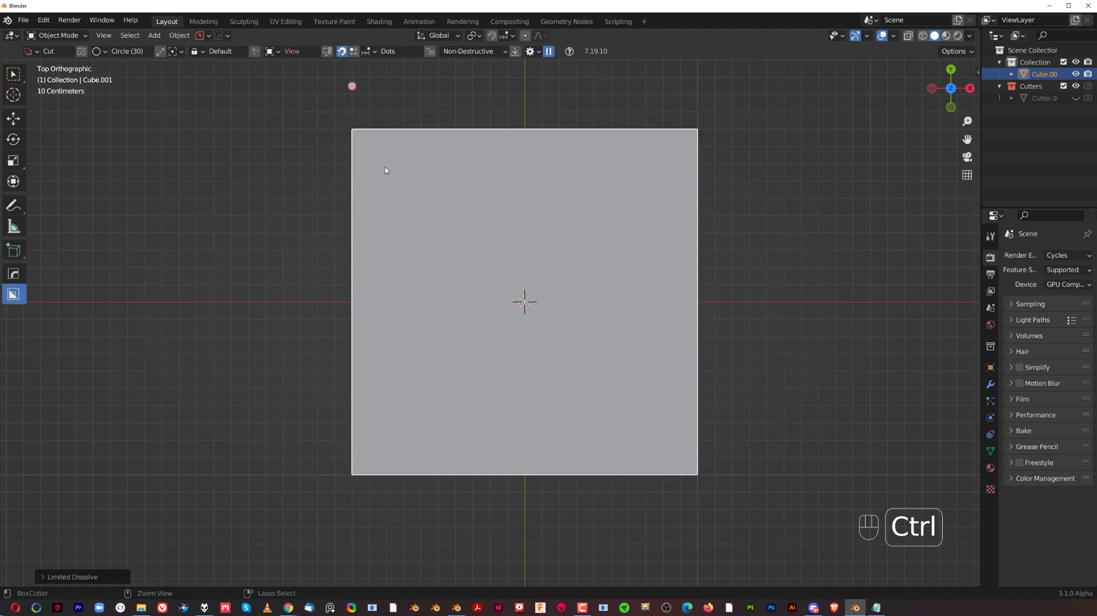
Step: Draw a 24-sided circle knife shape centred on the cube's top face
{"action": "left_click_drag", "start_coordinate": [536, 305], "coordinate": [719, 296]}
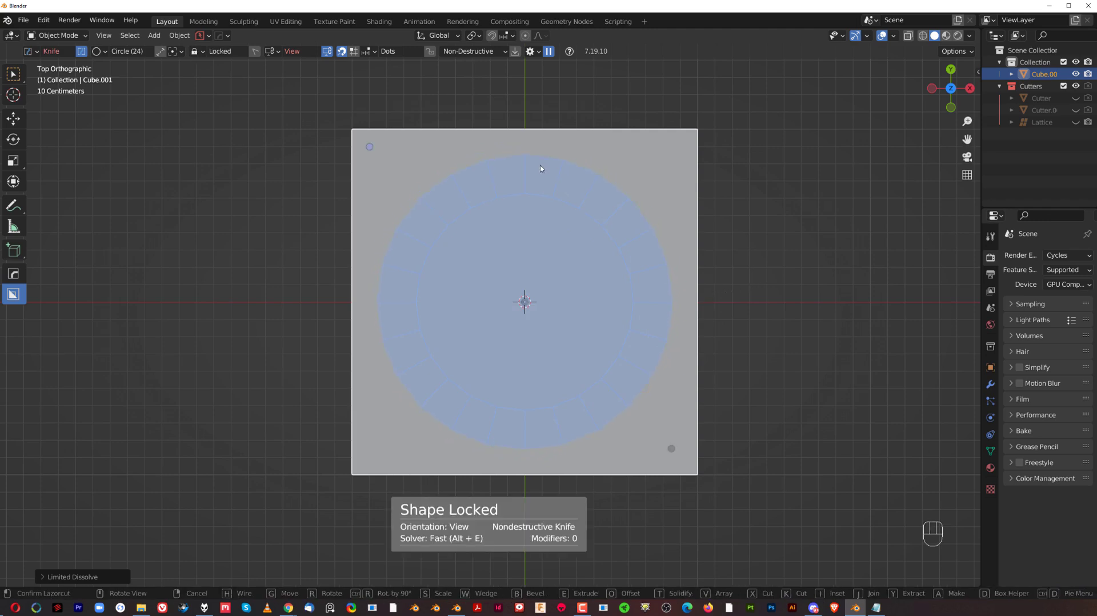
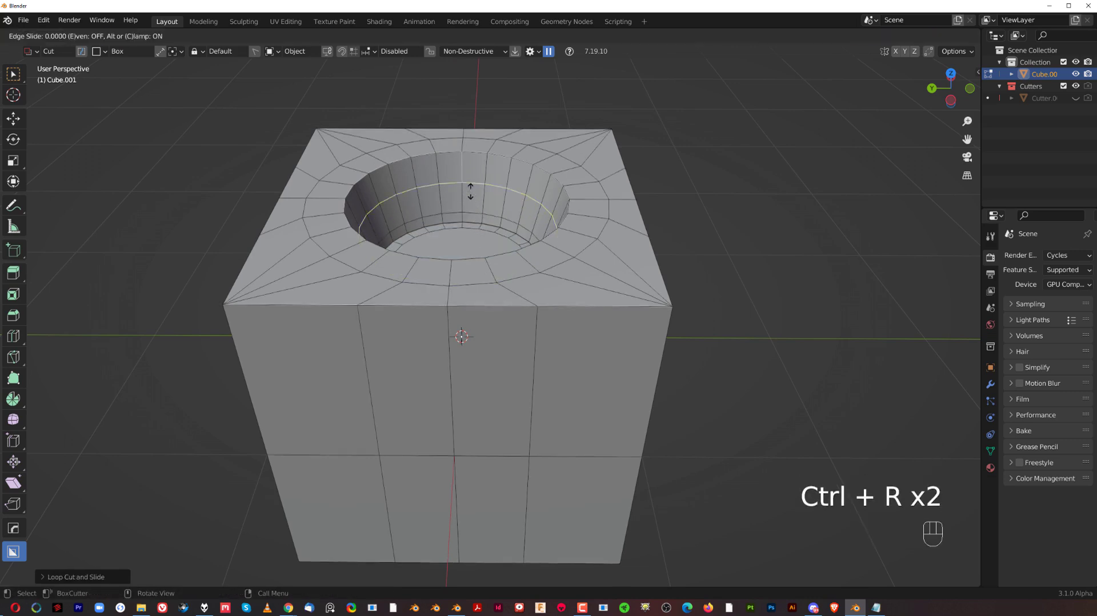
Step: Leave Edit Mode on the cube with its smoothly shaded round well
{"action": "key", "text": "Tab"}
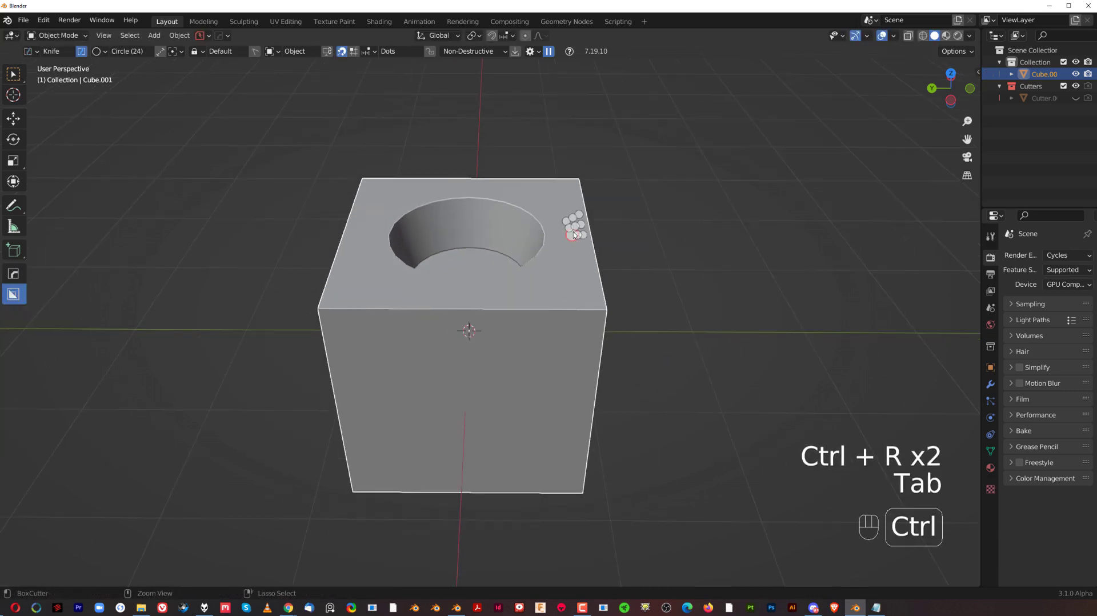
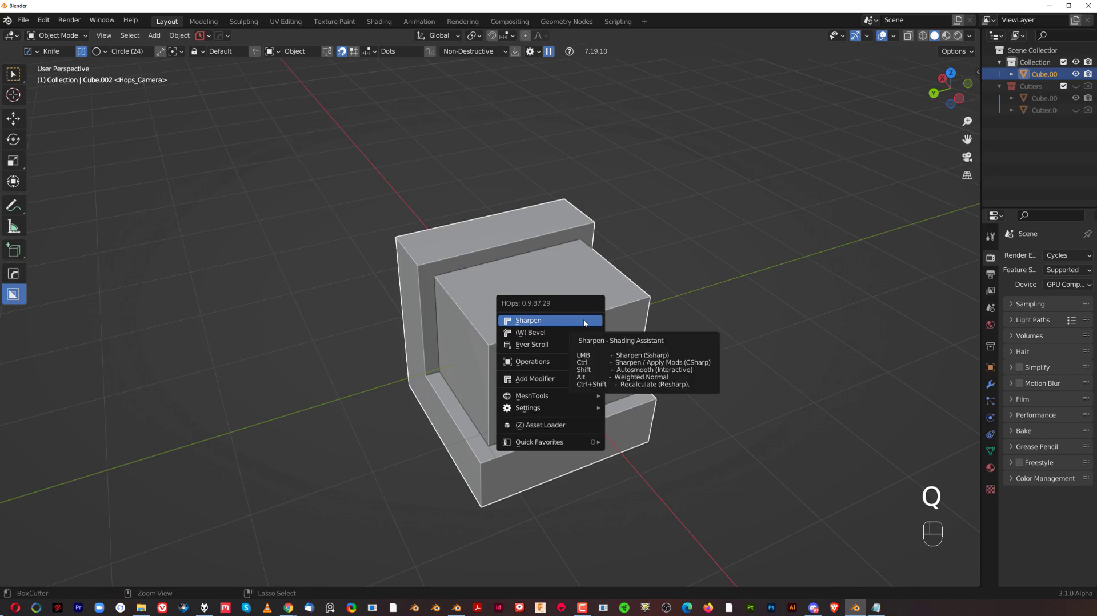
Step: Sharpen the stepped block's edges with Hard Ops and isolate it in the view
{"action": "left_click_drag", "start_coordinate": [598, 332], "coordinate": [581, 344]}
{"action": "key", "text": "Tab"}
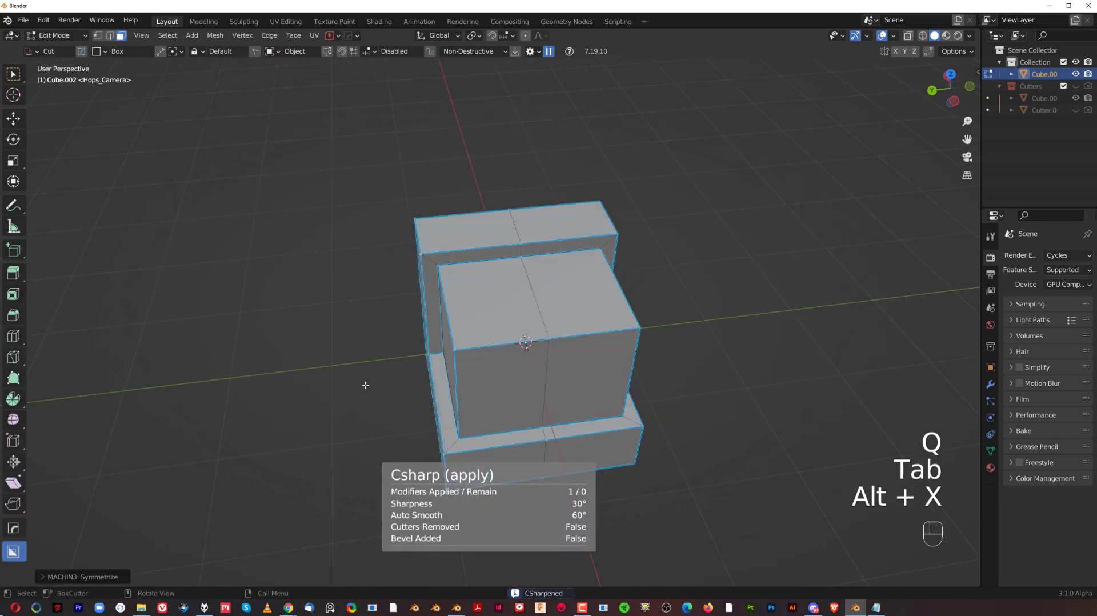
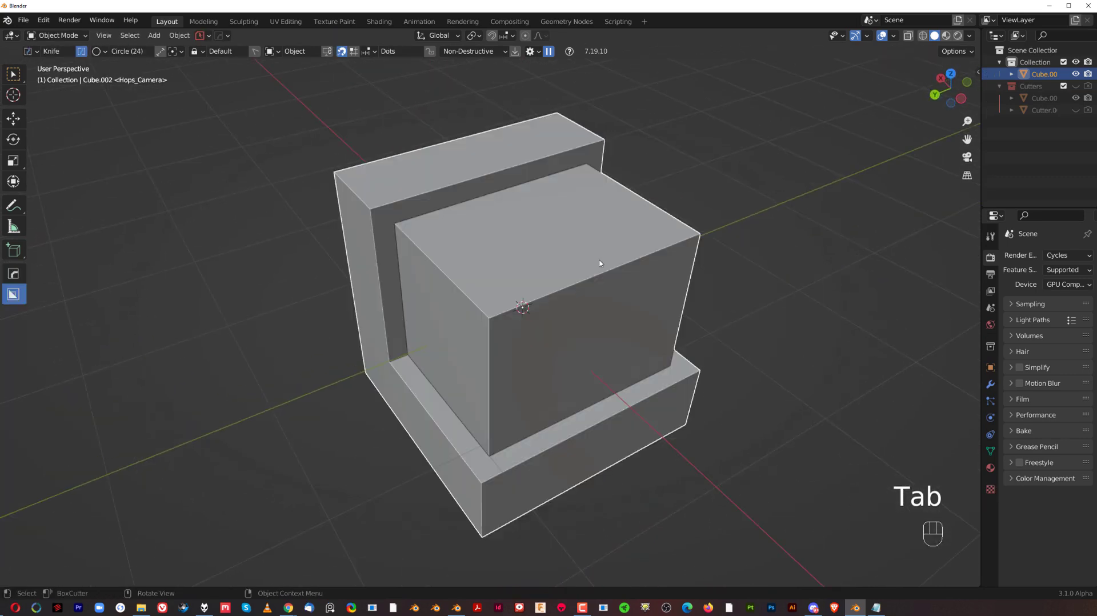
{"action": "key", "text": "q"}
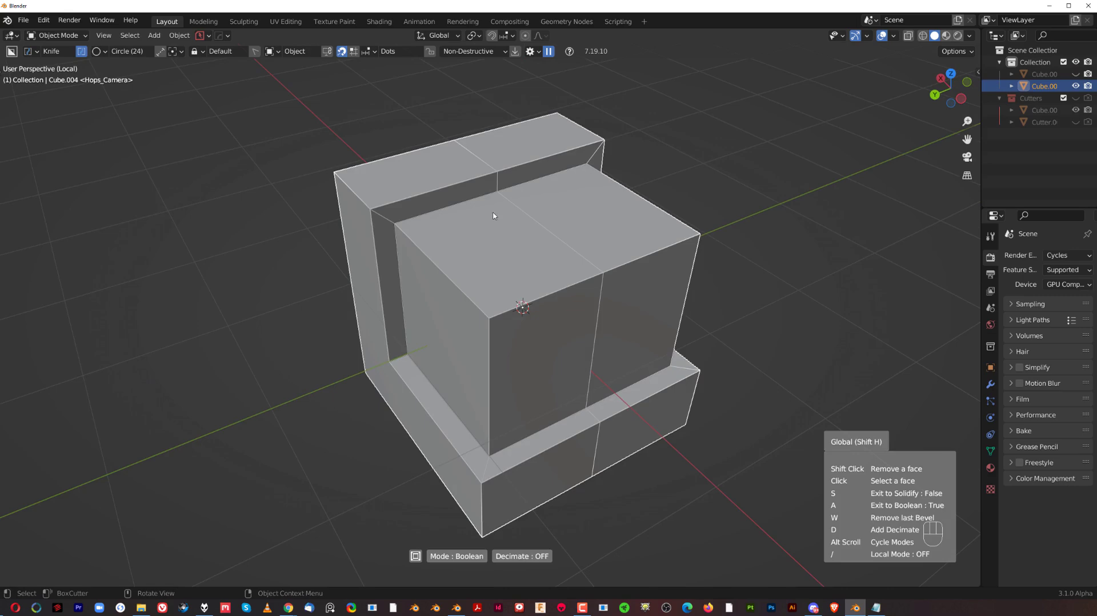
Step: Orbit around the block to inspect the extracted face acting as an inset cutter
{"action": "left_click_drag", "start_coordinate": [536, 279], "coordinate": [422, 261]}
{"action": "left_click_drag", "start_coordinate": [422, 261], "coordinate": [510, 368]}
{"action": "left_click_drag", "start_coordinate": [510, 369], "coordinate": [479, 374]}
{"action": "middle_click", "coordinate": [479, 374]}
{"action": "left_click_drag", "start_coordinate": [480, 370], "coordinate": [793, 313]}
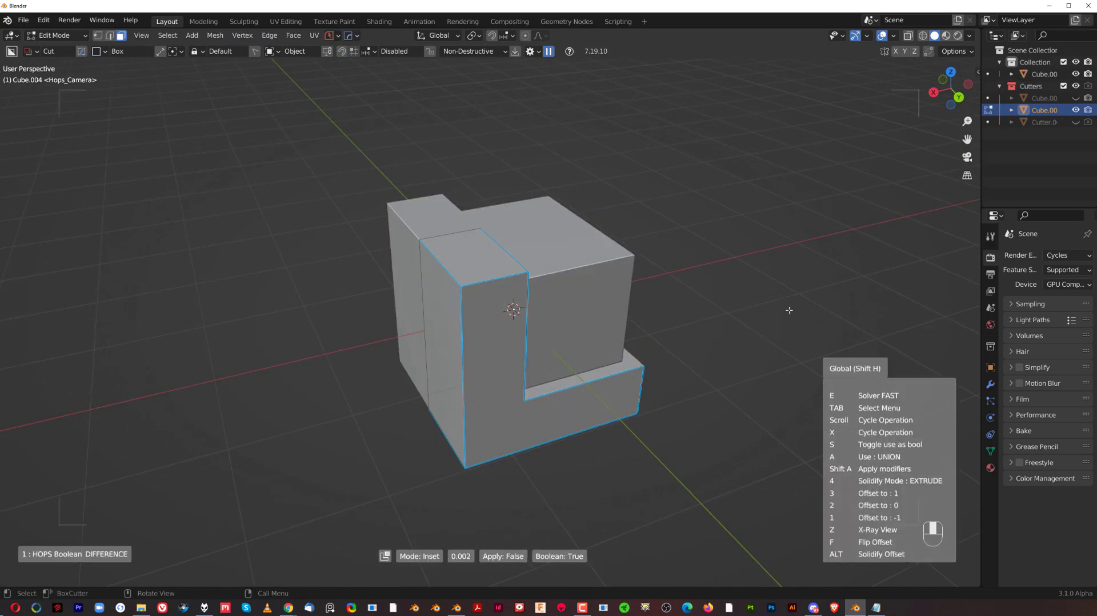
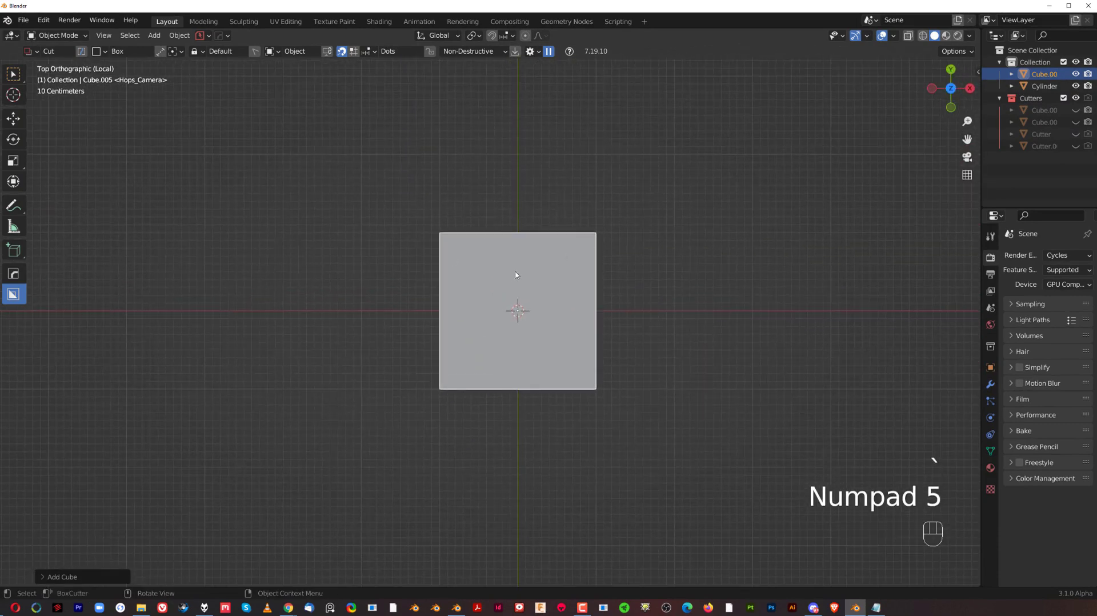
Step: Smart Apply the thin slab's cut modifier from the Hard Ops Operations list
{"action": "middle_click", "coordinate": [523, 251]}
{"action": "left_click_drag", "start_coordinate": [569, 344], "coordinate": [582, 300]}
{"action": "key", "text": "q"}
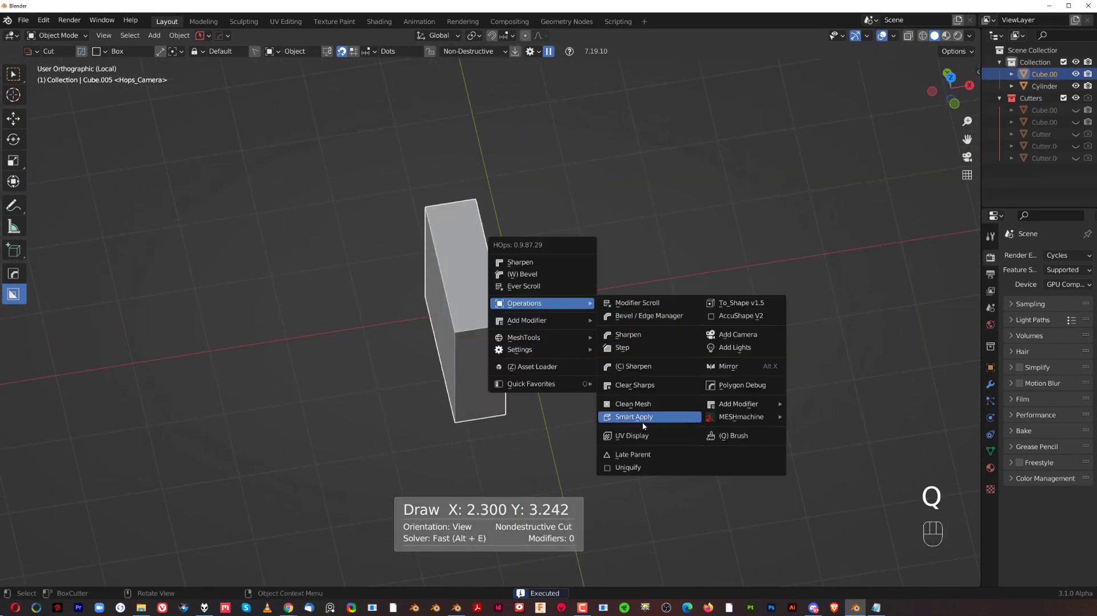
{"action": "left_click", "coordinate": [558, 334]}
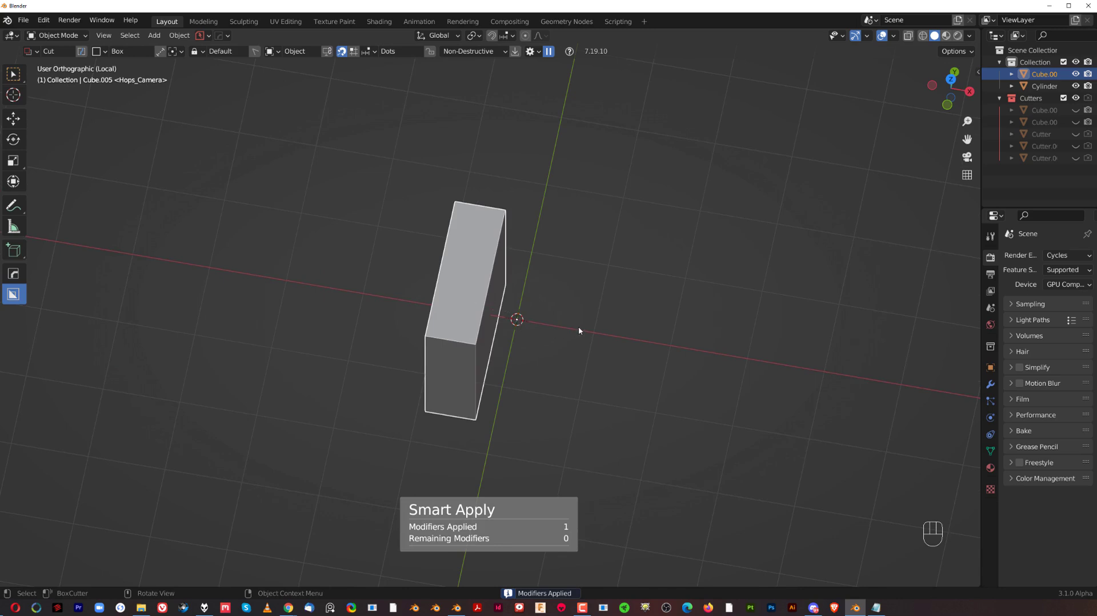
Step: Reset the slab's origin to its centre and view it from an angle
{"action": "key", "text": "shift+s"}
{"action": "left_click_drag", "start_coordinate": [571, 353], "coordinate": [564, 308]}
{"action": "key", "text": "`"}
{"action": "left_click_drag", "start_coordinate": [498, 337], "coordinate": [741, 262]}
{"action": "key", "text": "KP_5"}
{"action": "middle_click", "coordinate": [484, 293]}
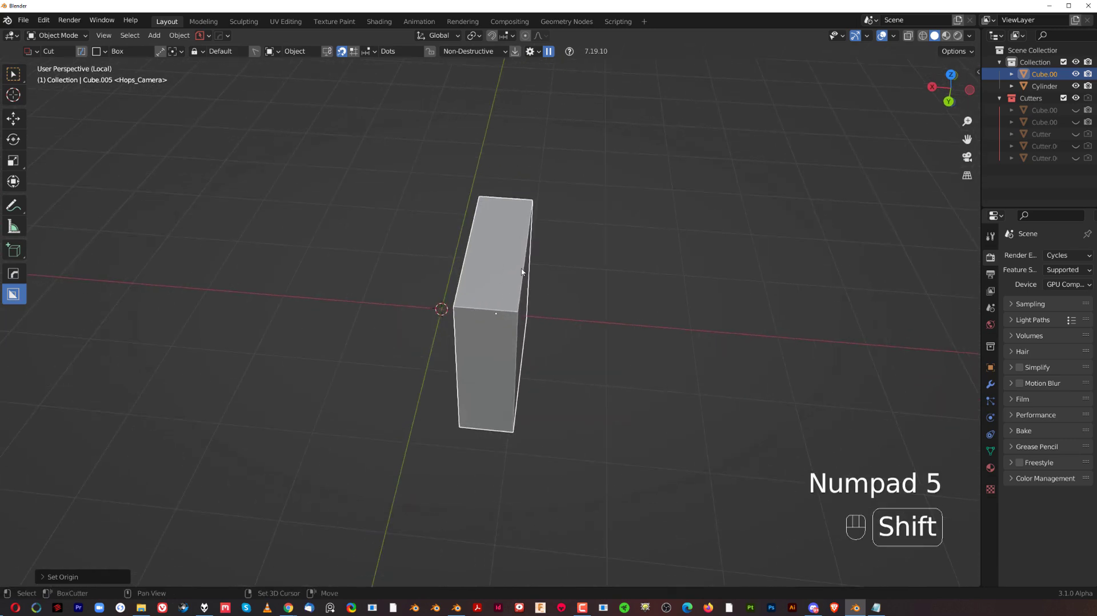
Step: Add a cylinder to the scene and position it between the slabs
{"action": "key", "text": "shift+a"}
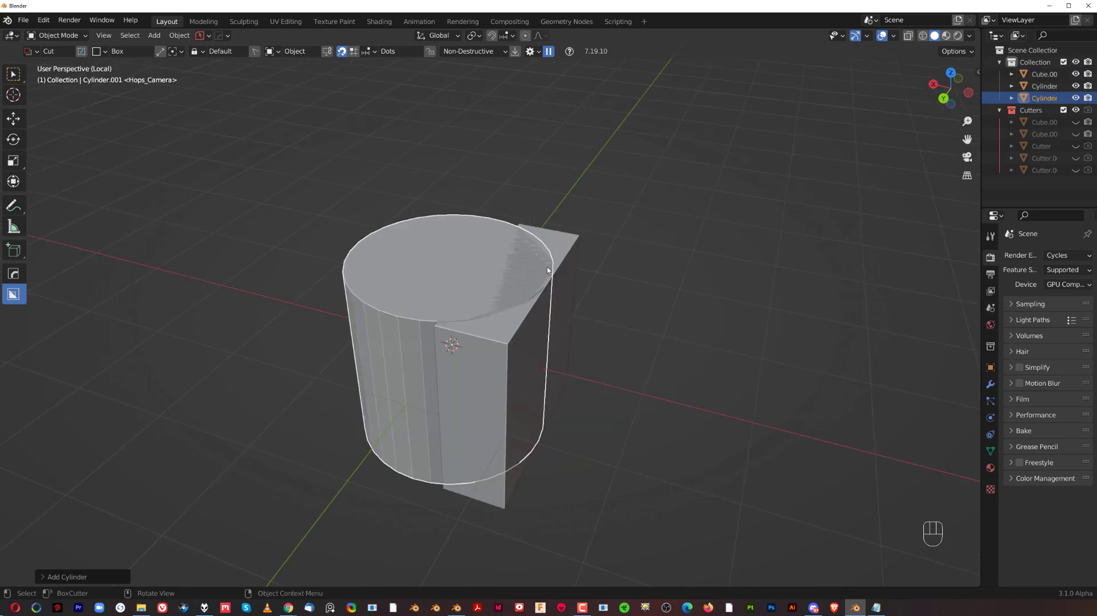
{"action": "left_click_drag", "start_coordinate": [555, 342], "coordinate": [580, 340]}
{"action": "left_click", "coordinate": [574, 315]}
{"action": "left_click_drag", "start_coordinate": [562, 305], "coordinate": [545, 302]}
{"action": "left_click", "coordinate": [485, 312]}
{"action": "key", "text": "g"}
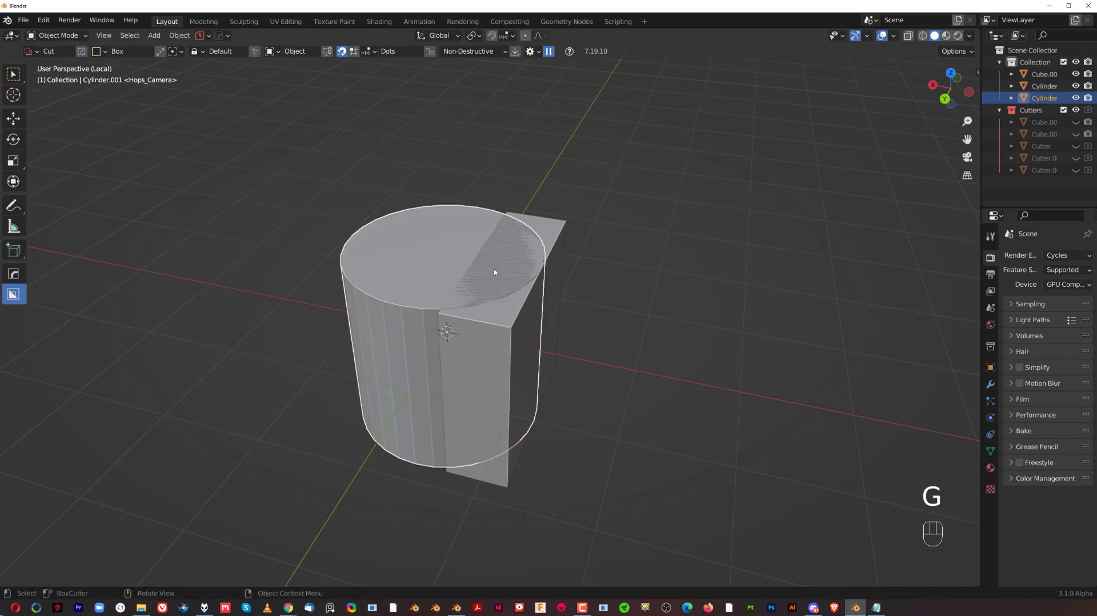
Step: Align the slab to the cylinder with Reset Axis, mirror it, and scale the cylinder taller along Z
{"action": "left_click", "coordinate": [515, 305]}
{"action": "key", "text": "g"}
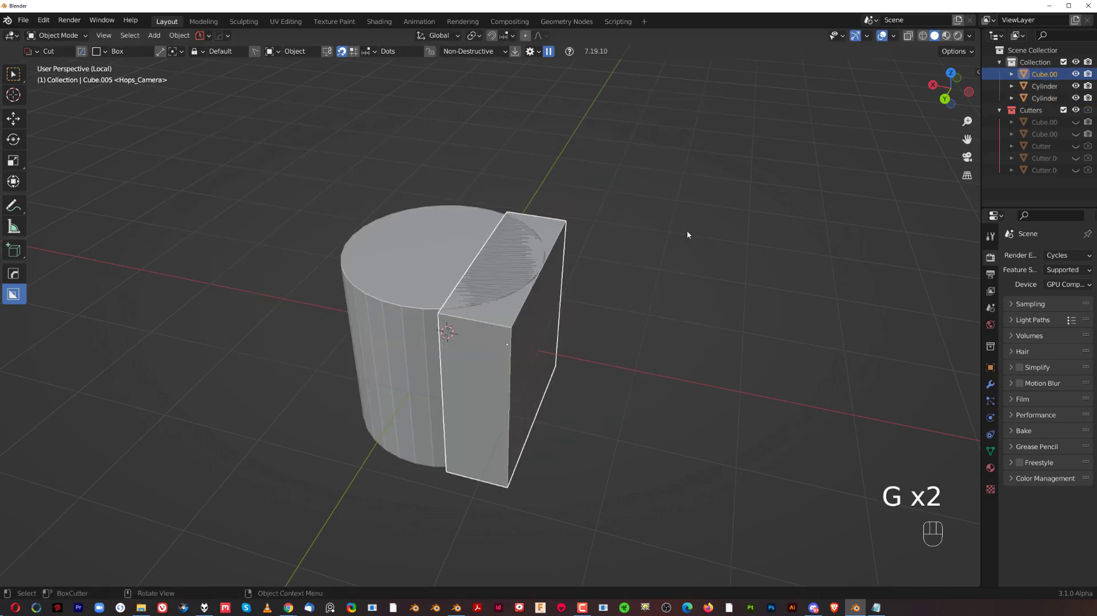
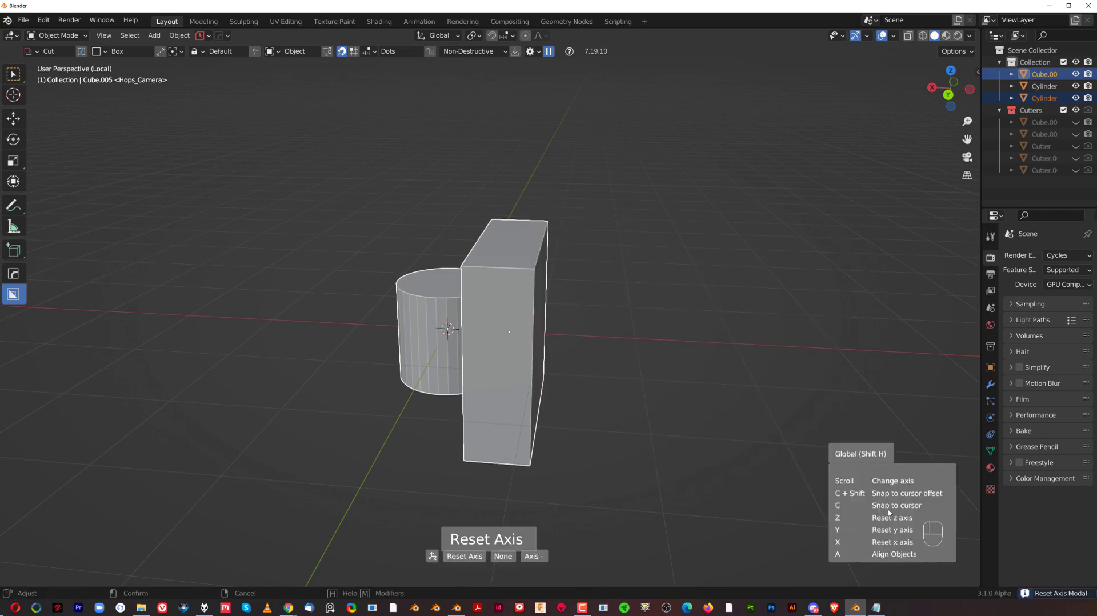
{"action": "left_click_drag", "start_coordinate": [642, 352], "coordinate": [575, 395]}
{"action": "left_click_drag", "start_coordinate": [605, 390], "coordinate": [636, 370]}
{"action": "left_click_drag", "start_coordinate": [636, 365], "coordinate": [616, 330]}
{"action": "key", "text": "s"}
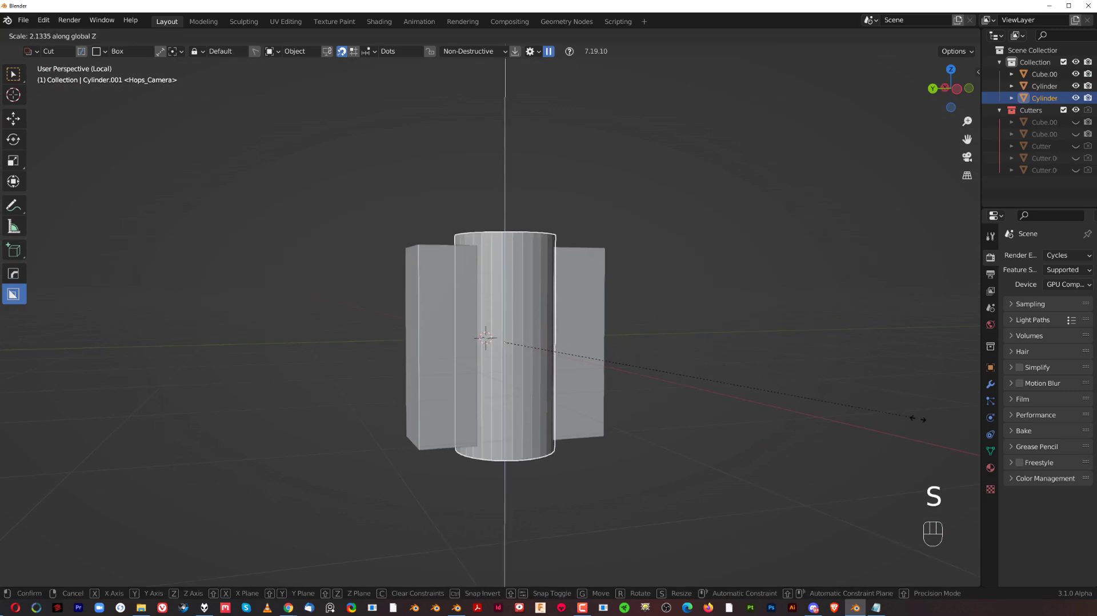
{"action": "middle_click", "coordinate": [301, 309]}
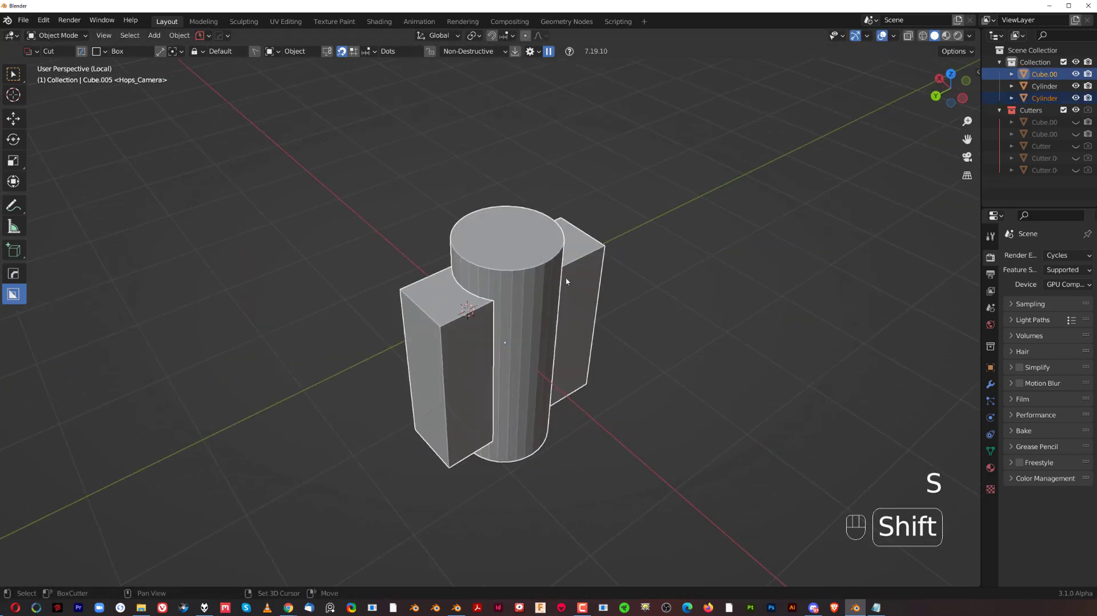
Step: Union the slabs with the cylinder via Hard Ops Booleans > Union
{"action": "key", "text": "q"}
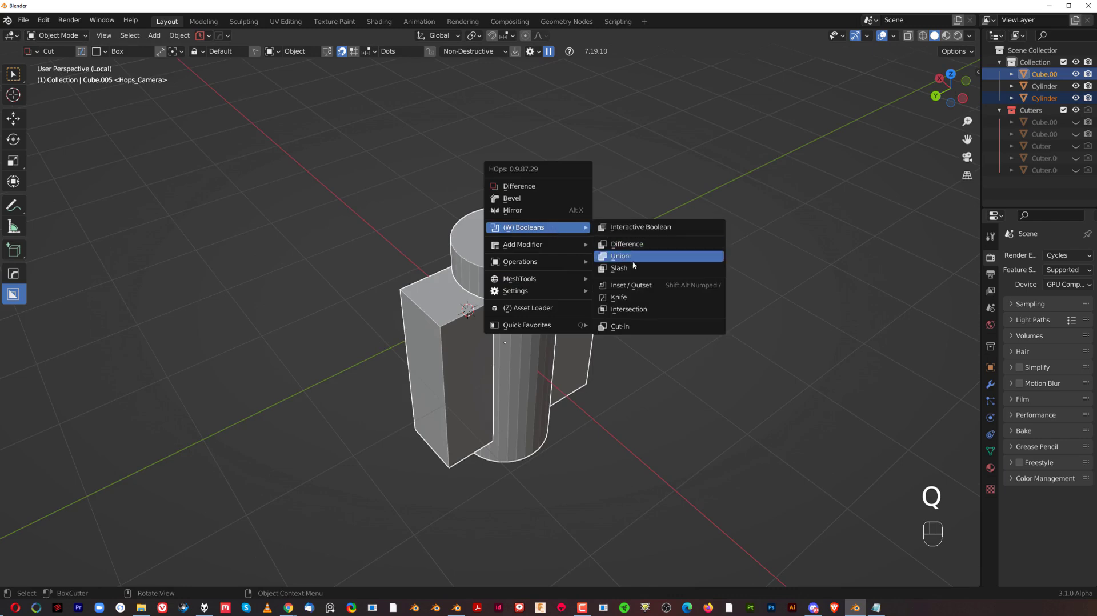
{"action": "key", "text": "shift+2"}
{"action": "left_click_drag", "start_coordinate": [435, 326], "coordinate": [502, 335]}
{"action": "key", "text": "q"}
{"action": "left_click", "coordinate": [429, 240]}
Step: Sharpen the merged shape with Csharp and add a 30° Hard Ops bevel modifier
{"action": "key", "text": "q"}
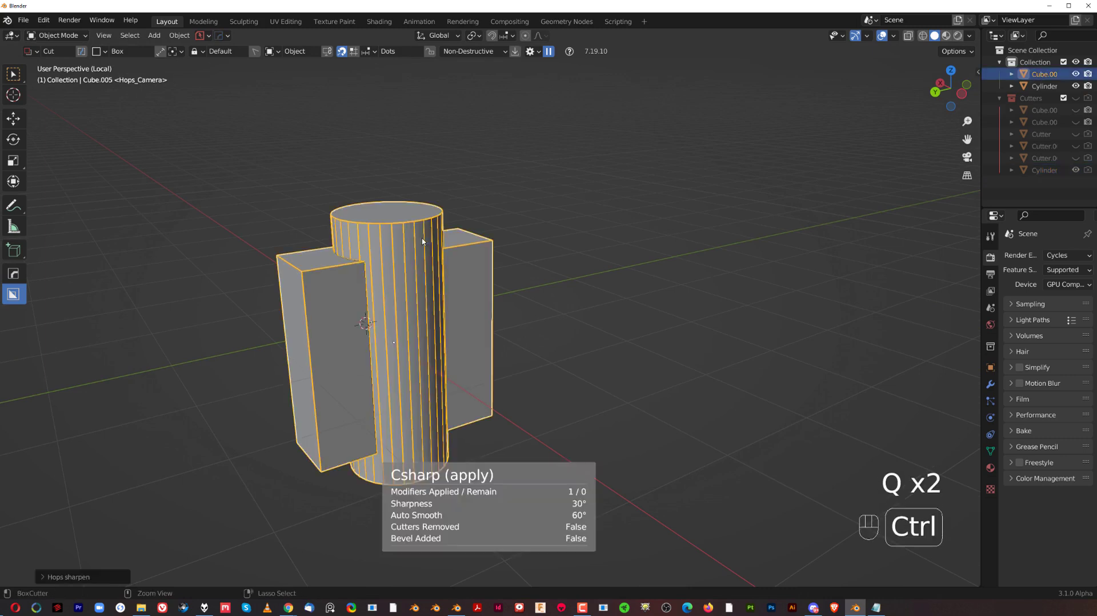
{"action": "left_click_drag", "start_coordinate": [451, 281], "coordinate": [539, 269]}
{"action": "key", "text": "q"}
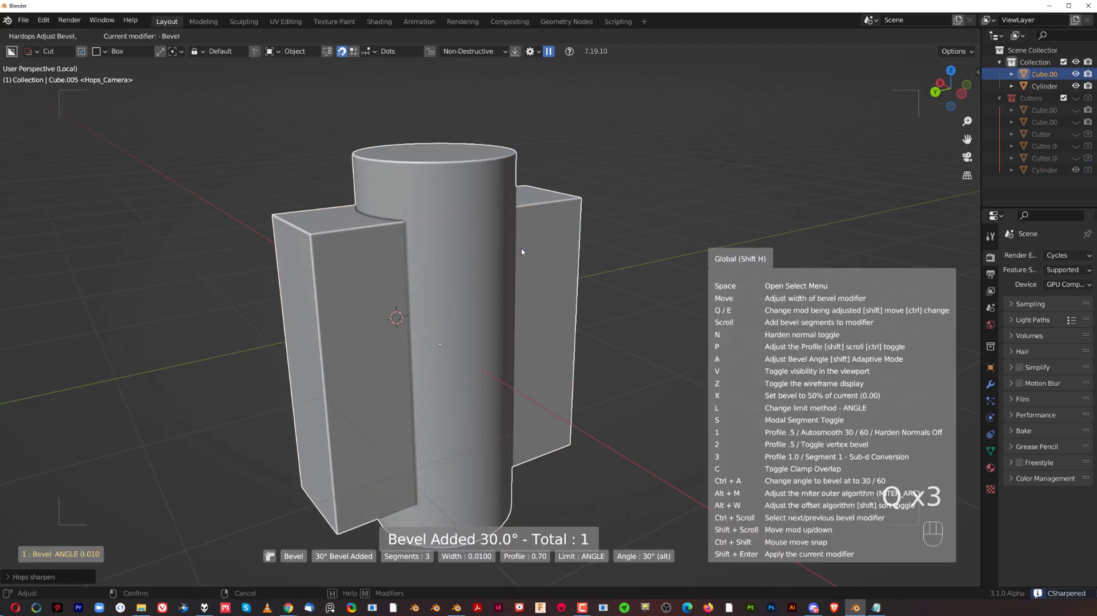
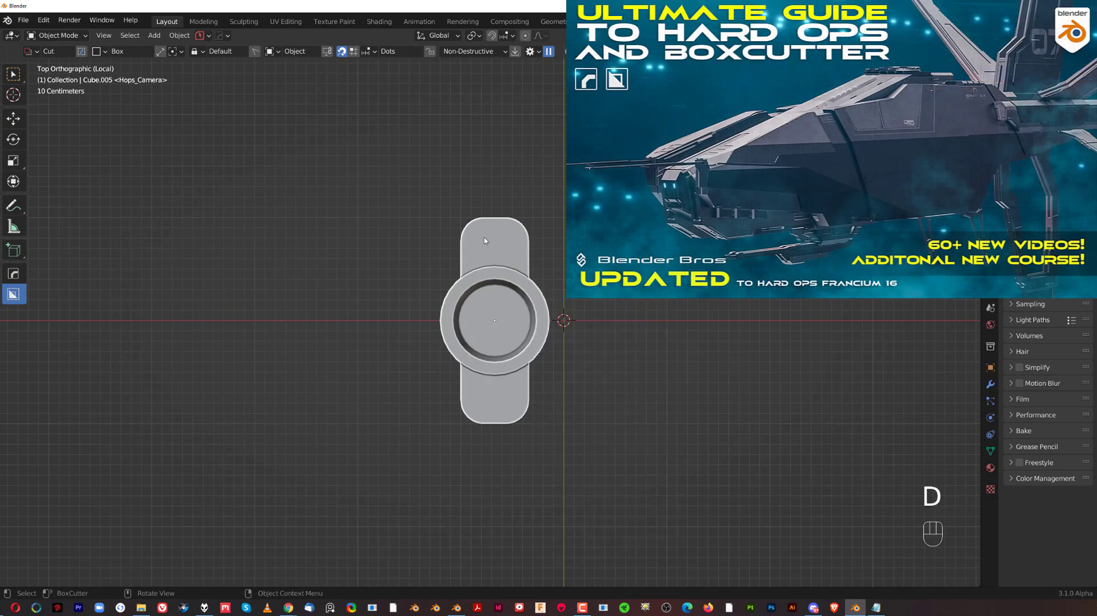
Step: Cut a rounded BoxCutter slot across the top and set its bevel width to 0.079
{"action": "left_click_drag", "start_coordinate": [488, 239], "coordinate": [353, 292]}
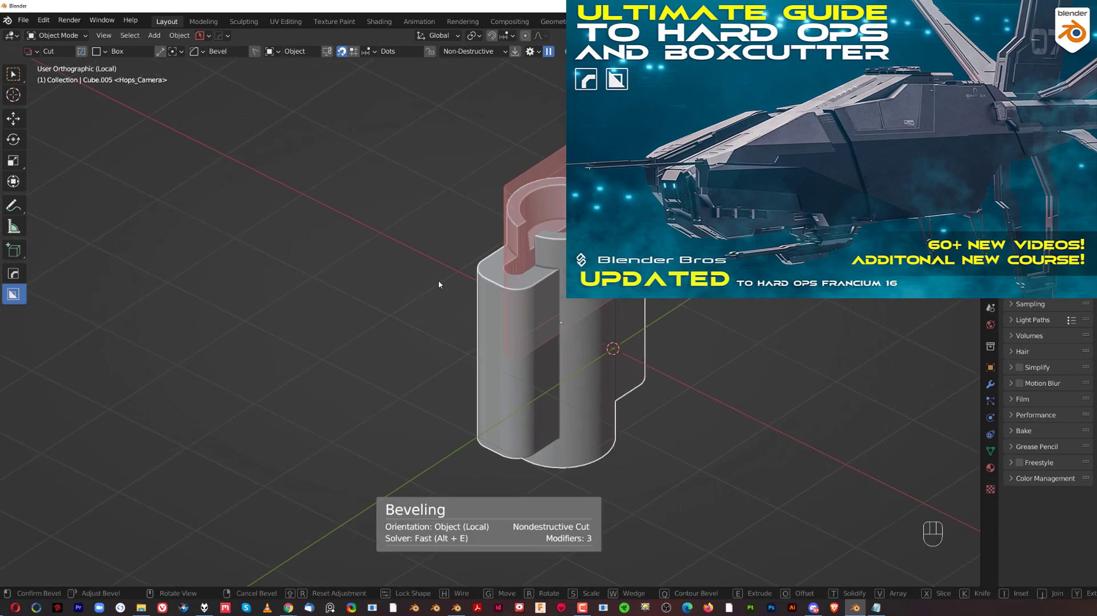